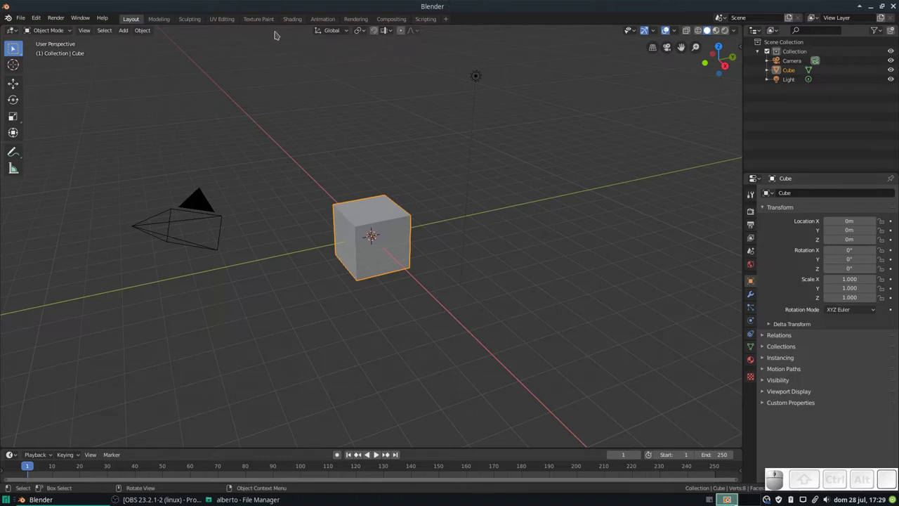
Delete the cube's Principled BSDF node in the Shading workspace, leaving only the Material Output.
left_click(297, 27)
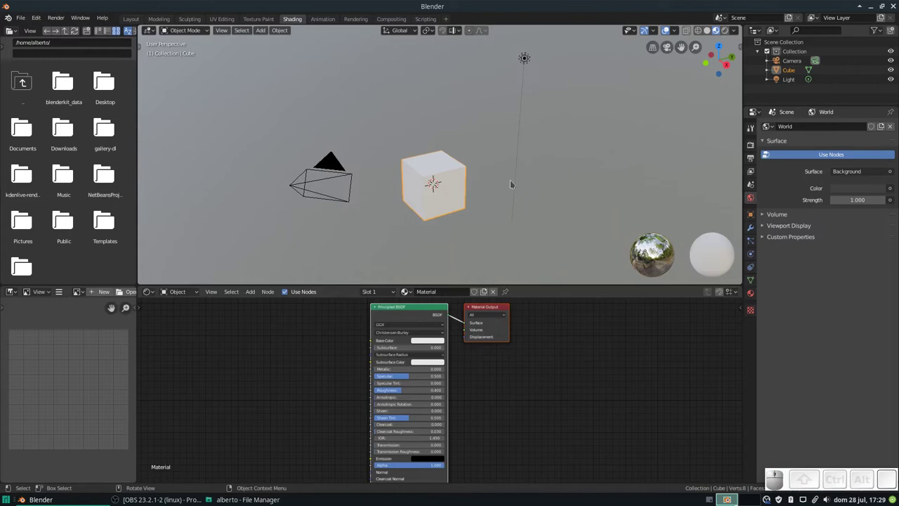
left_click(415, 317)
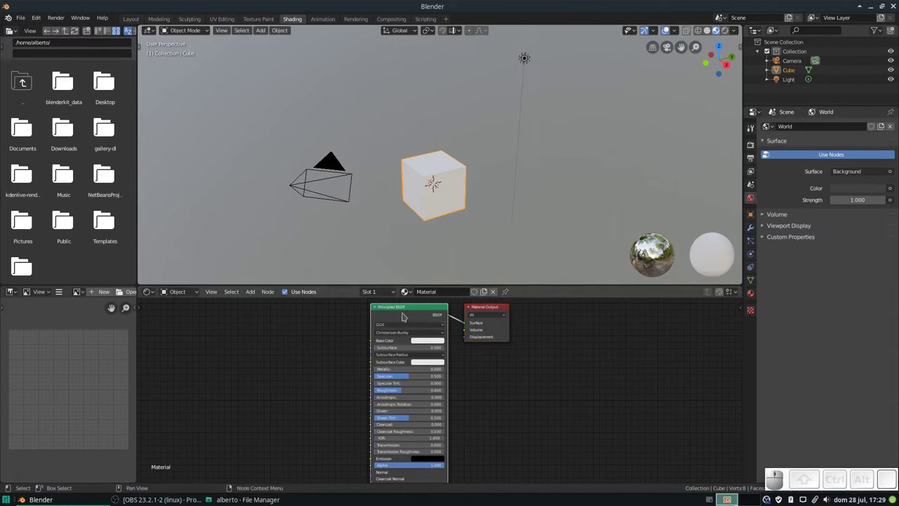
key("x")
key("shift+a")
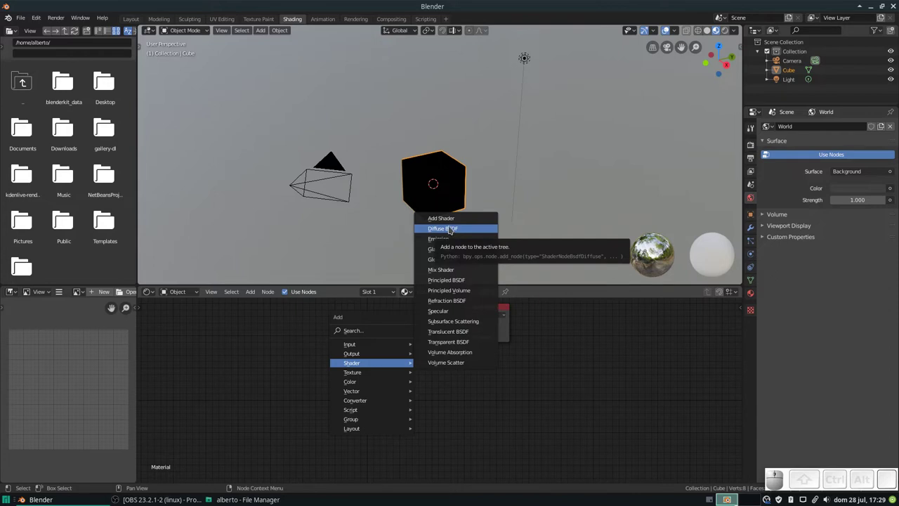
Add an Add Shader node and frame it beside the Material Output in the node editor.
left_click(452, 228)
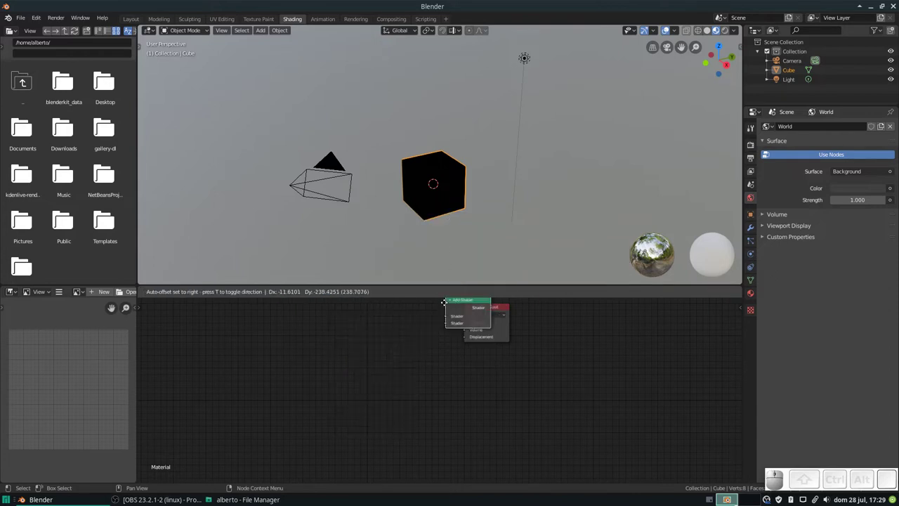
left_click(385, 323)
scroll("up", 3)
middle_click(414, 334)
scroll("up", 3)
scroll("down", 3)
left_click_drag(398, 384, 406, 371)
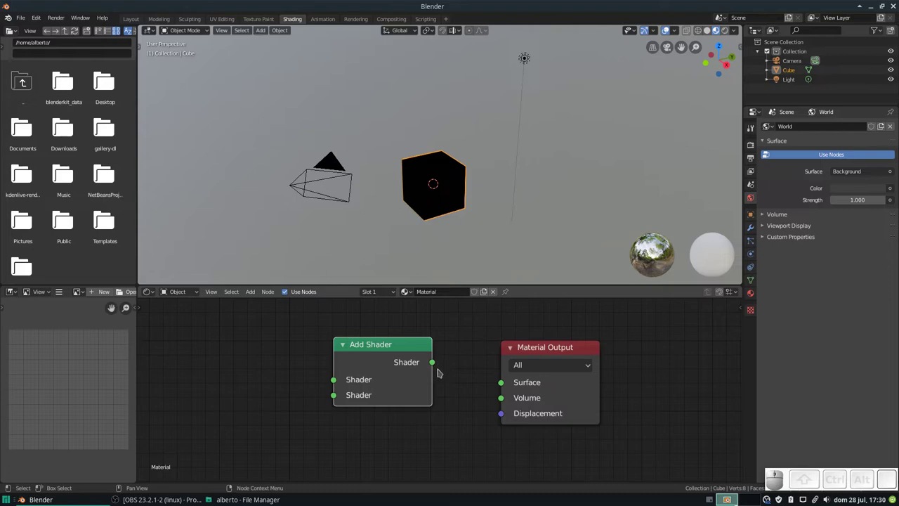
Wire the Add Shader output into the Material Output Surface socket.
left_click_drag(435, 366, 488, 417)
key("shift+a")
key("shift+a")
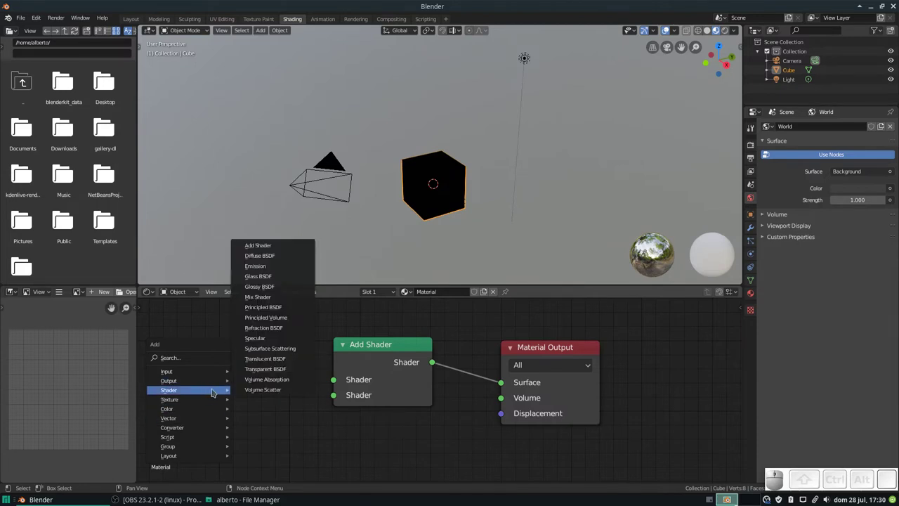
left_click(276, 304)
left_click(196, 347)
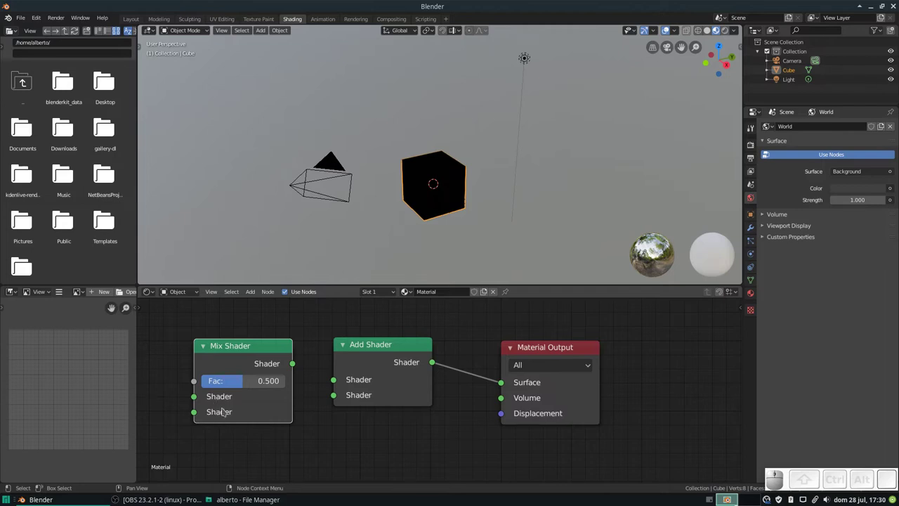
left_click_drag(247, 387, 273, 402)
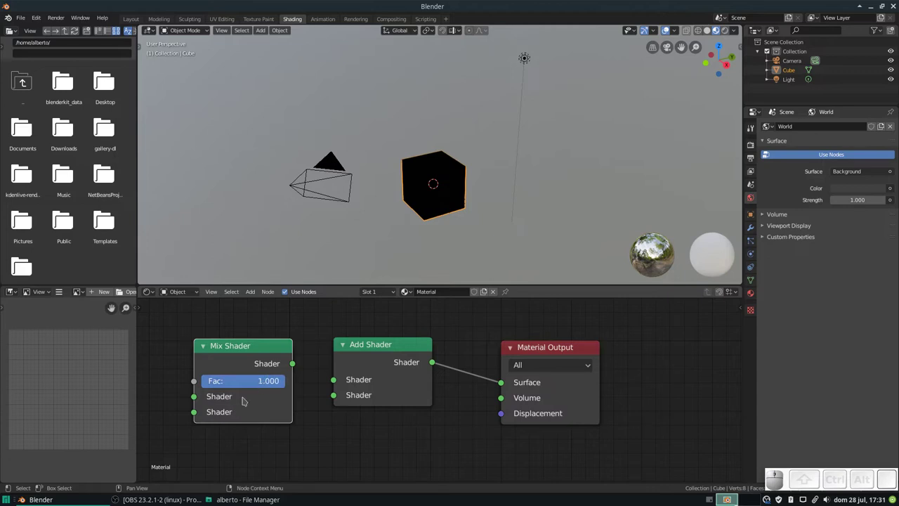
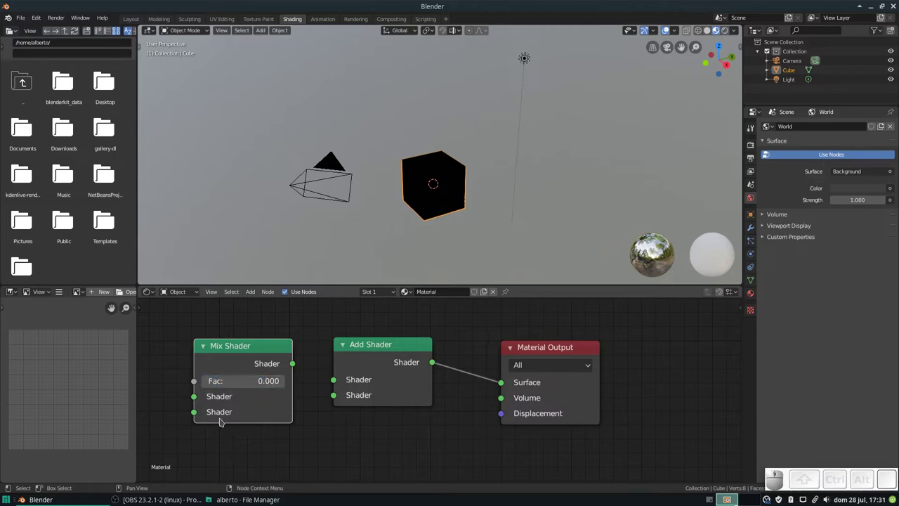
left_click(255, 353)
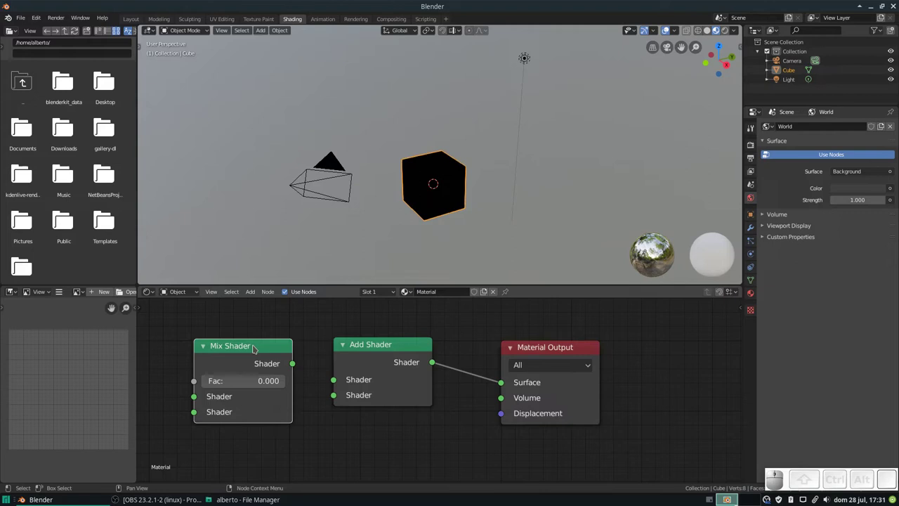
key("x")
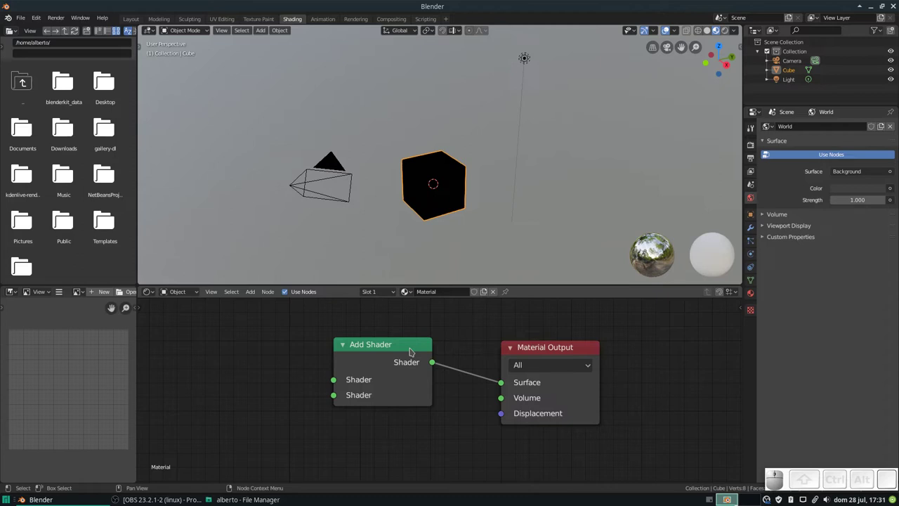
Add Emission and Glass BSDF nodes and wire them into the Add Shader's two inputs.
key("shift+a")
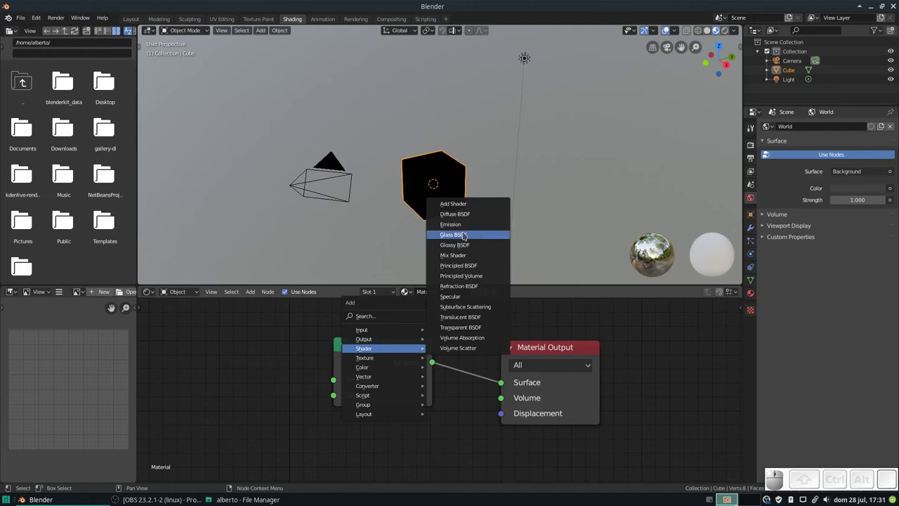
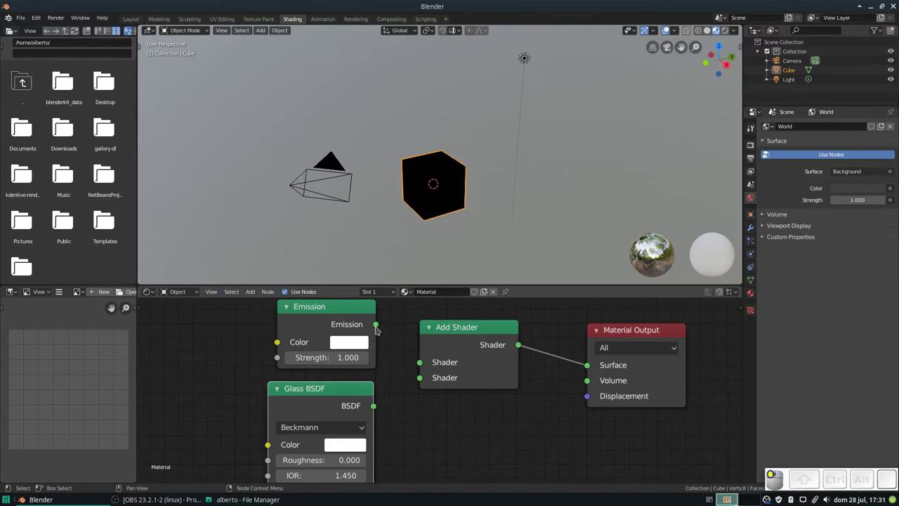
left_click_drag(375, 414, 399, 411)
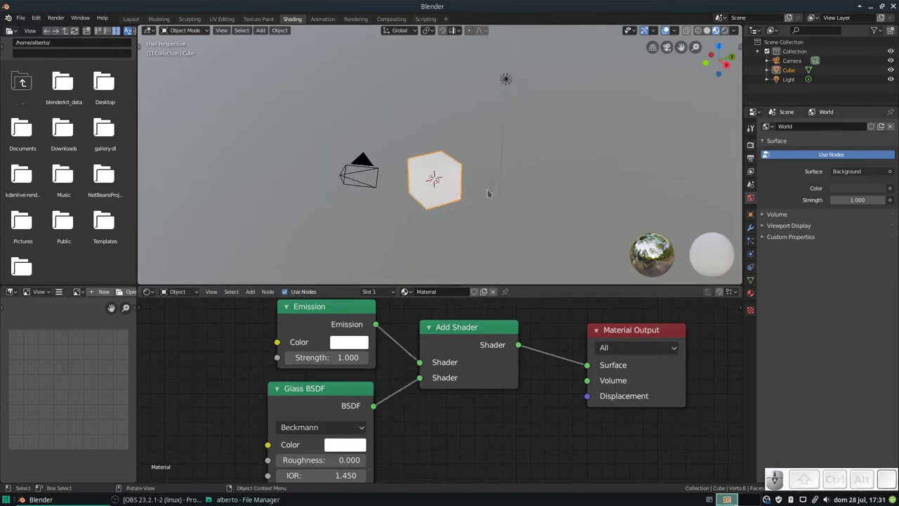
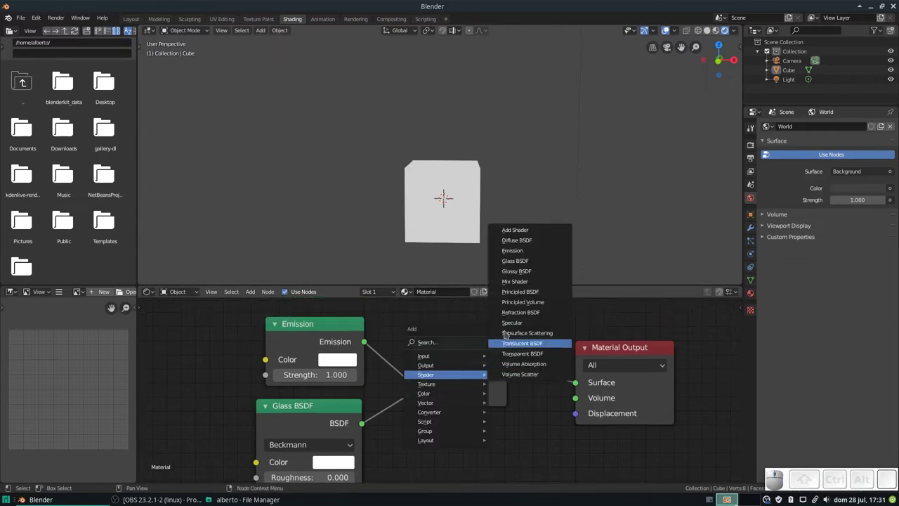
Add a Mix Shader below the Add Shader and wire its output to Material Output Surface.
left_click(528, 286)
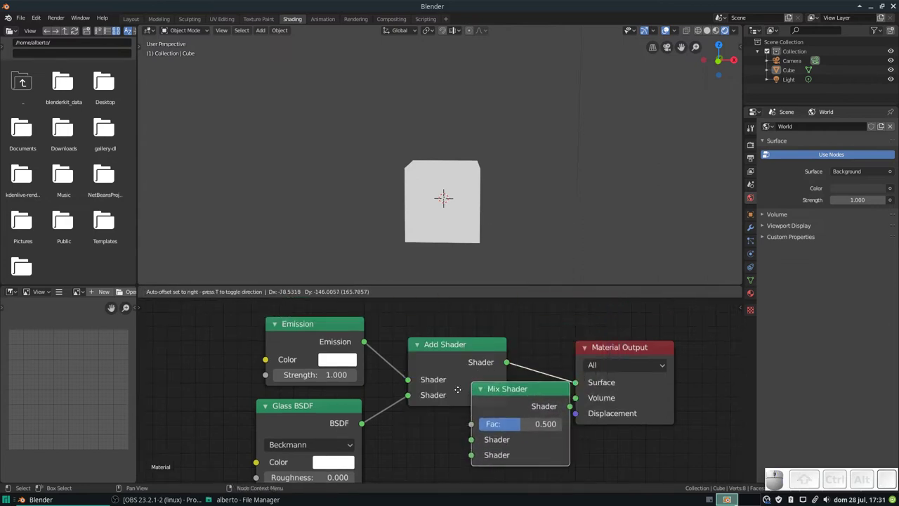
left_click(408, 427)
scroll("down", 3)
left_click_drag(582, 361, 513, 171)
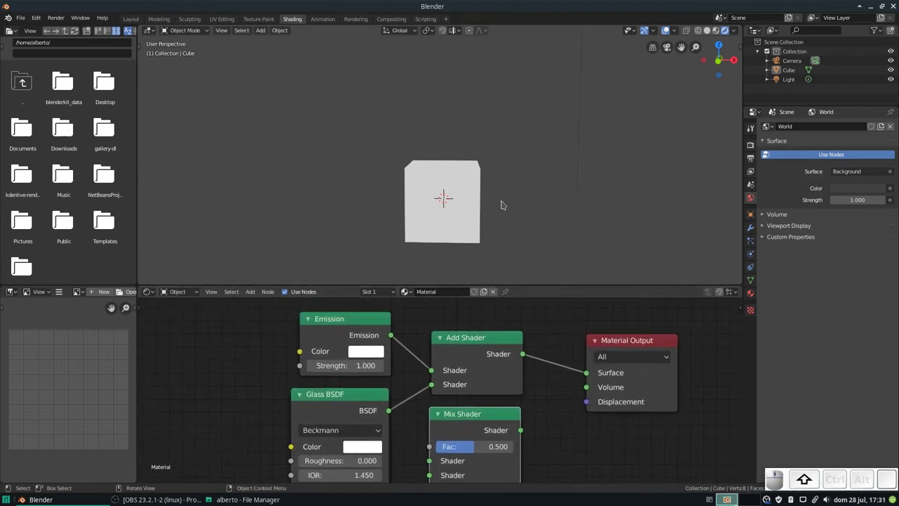
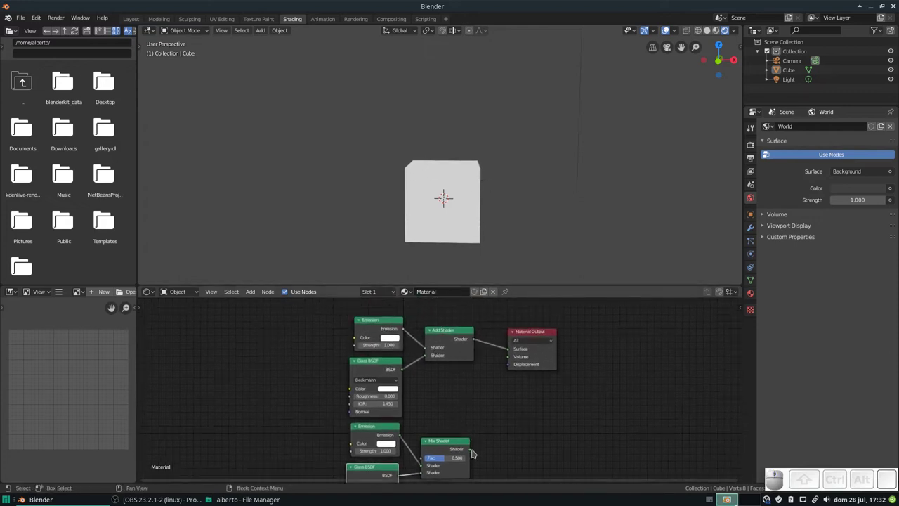
left_click_drag(472, 457, 506, 357)
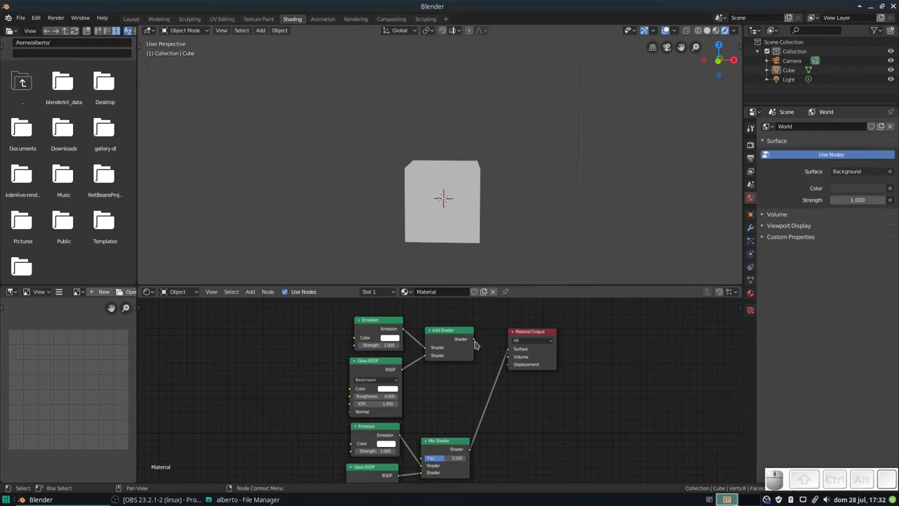
Reconnect the Add Shader output to the Material Output Surface, replacing the Mix Shader link.
left_click(479, 346)
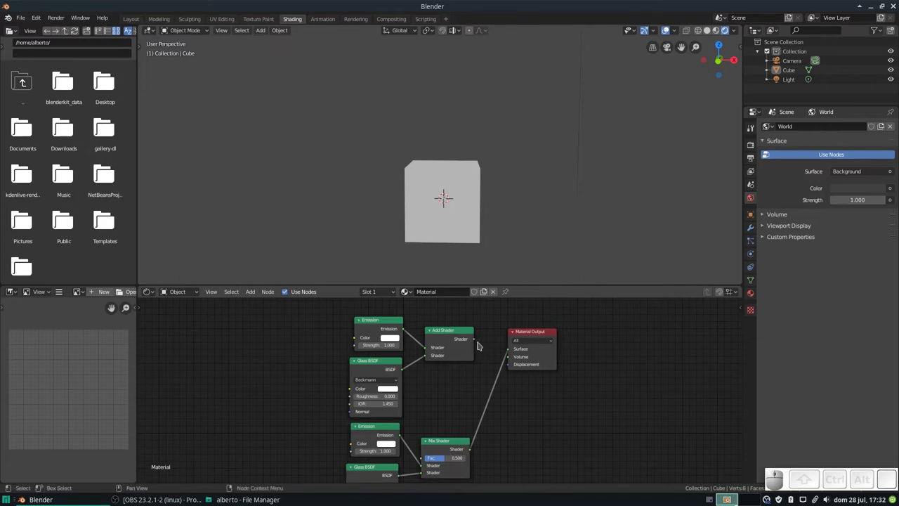
left_click_drag(477, 347, 511, 357)
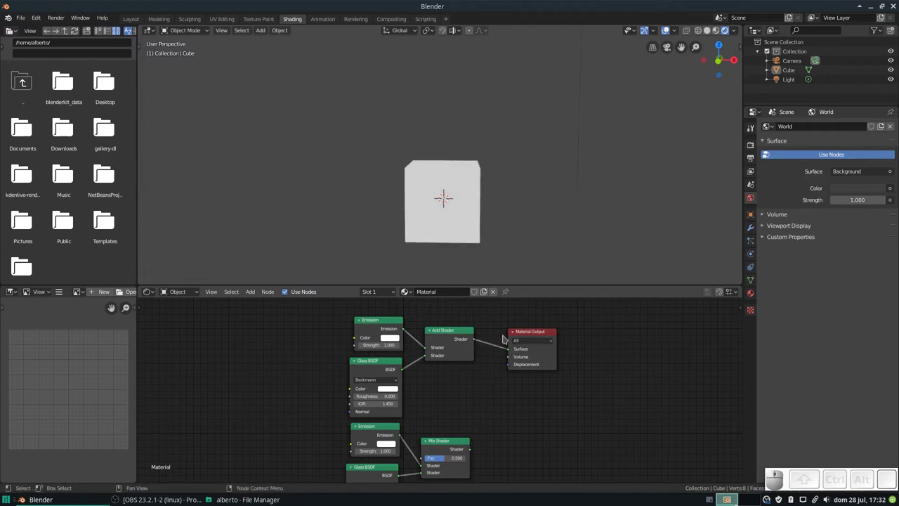
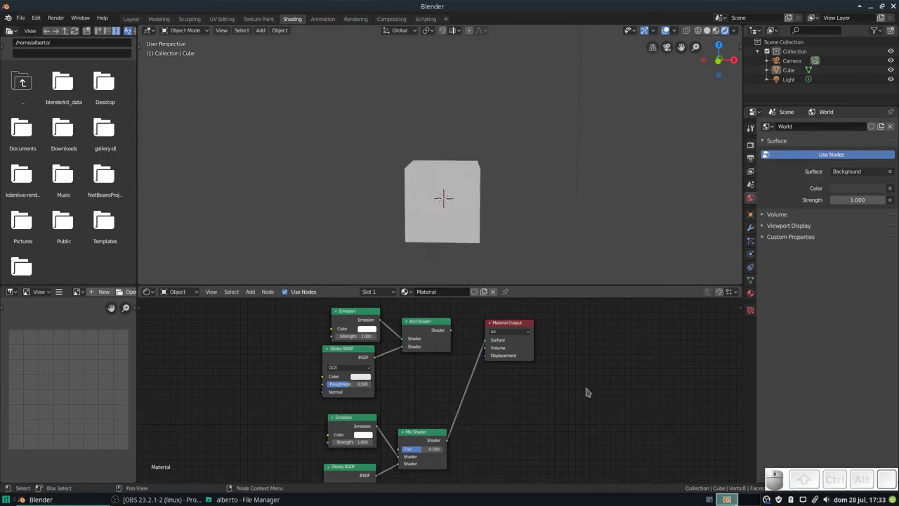
left_click_drag(453, 339, 486, 348)
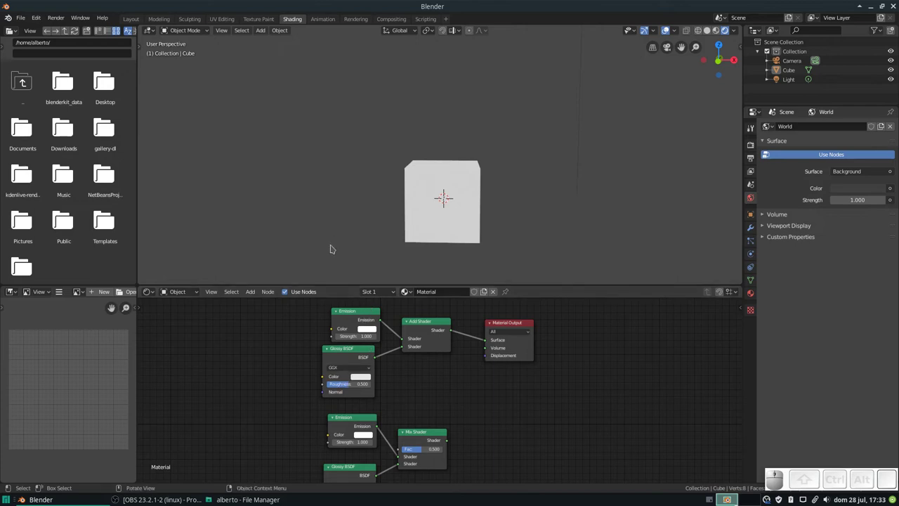
scroll("down", 3)
Move the scene light down to sit directly above the cube.
left_click(527, 76)
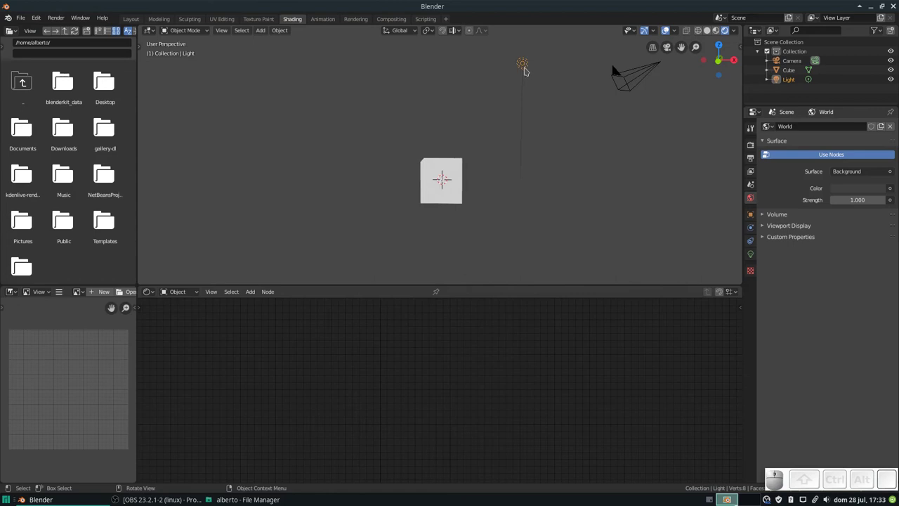
key("g")
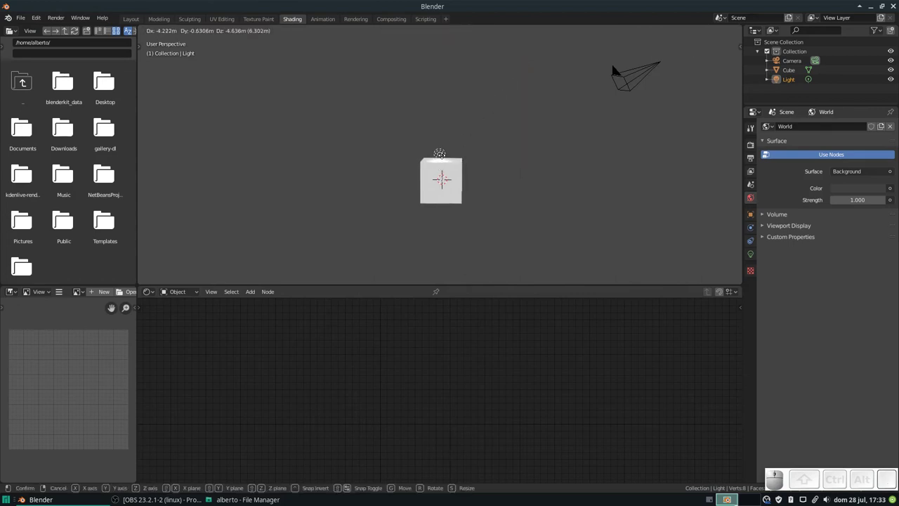
left_click(445, 154)
middle_click(465, 155)
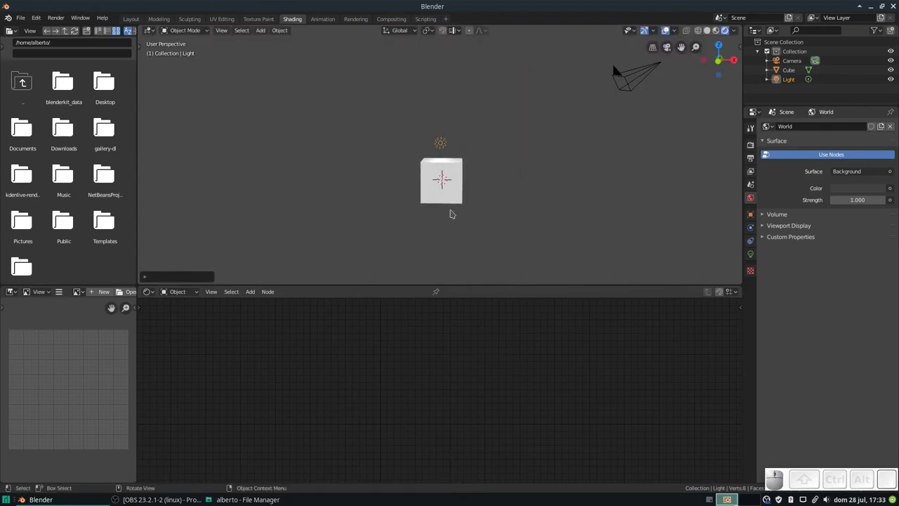
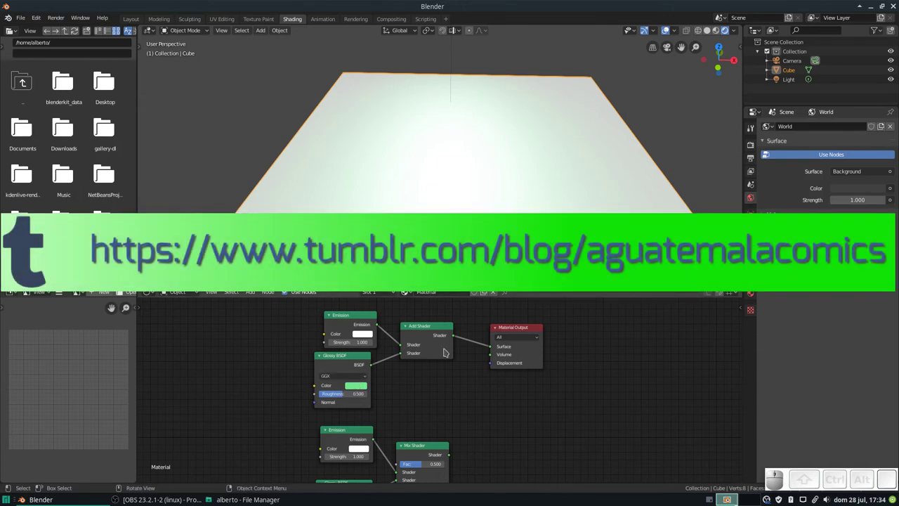
Connect the Mix Shader output to the Material Output Surface again.
middle_click(480, 438)
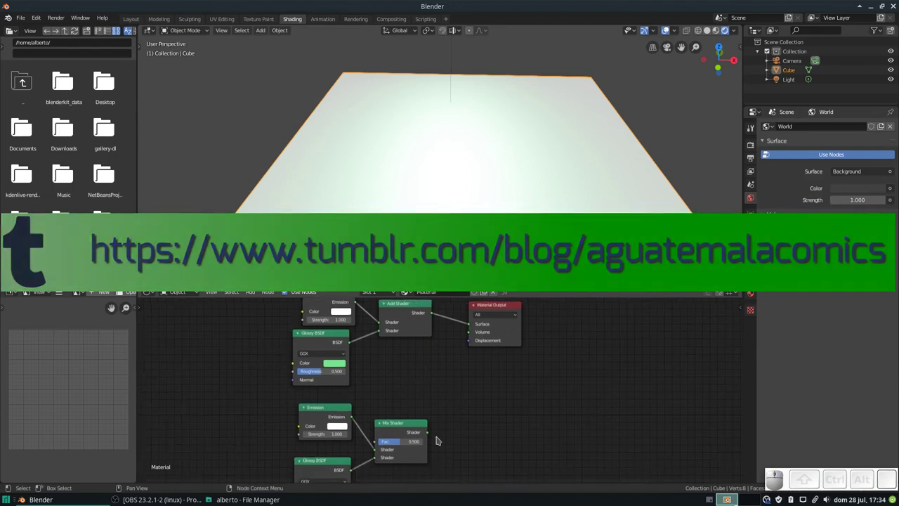
left_click_drag(429, 441, 473, 332)
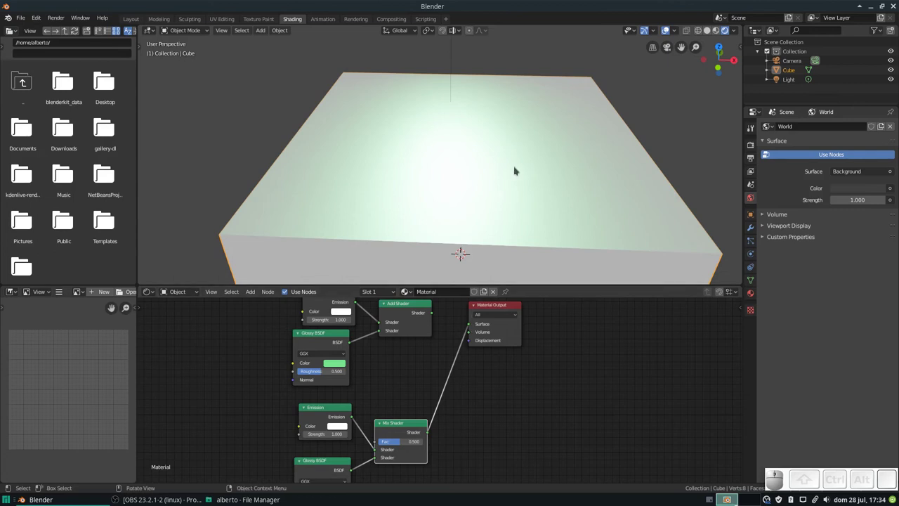
scroll("down", 3)
scroll("up", 3)
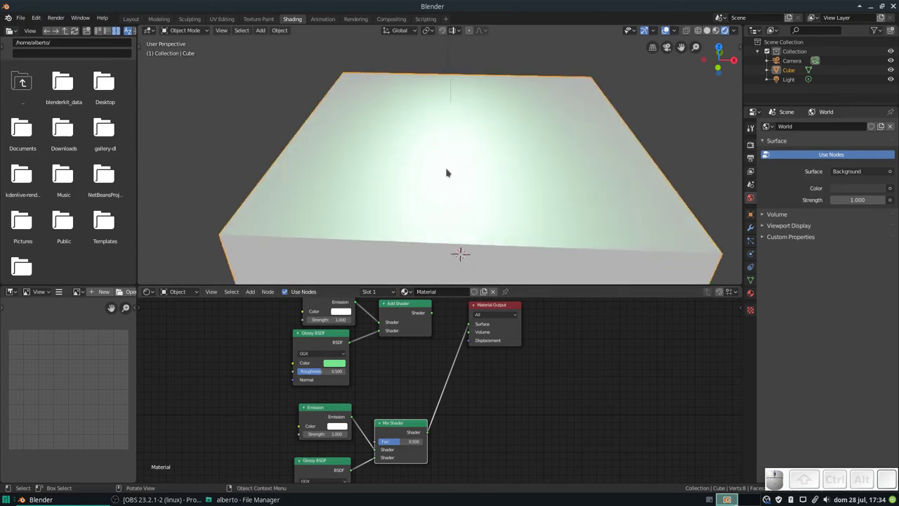
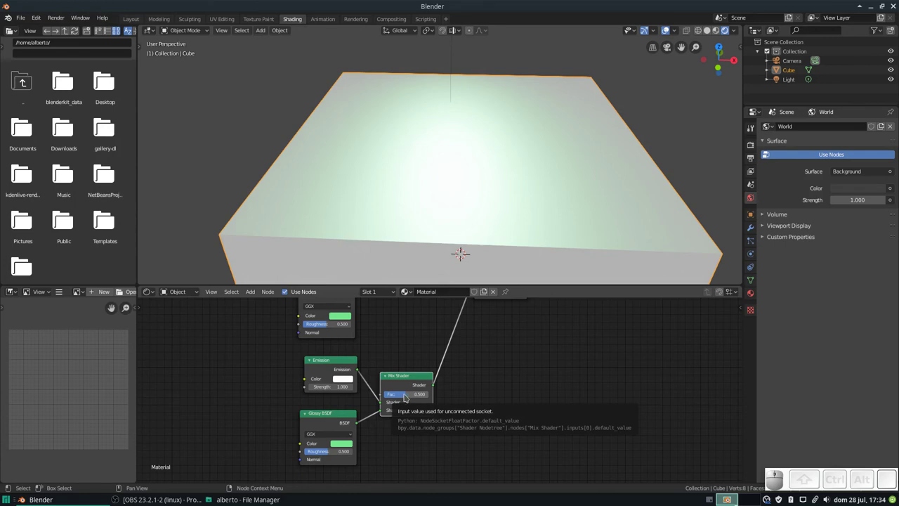
Set the Mix factor to 0.000 and change the Emission colour to blue.
left_click_drag(408, 402, 431, 408)
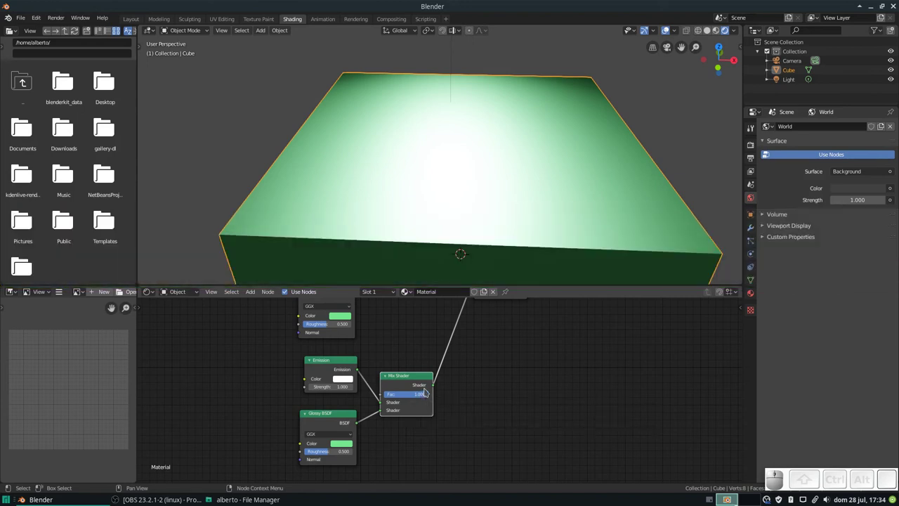
left_click(427, 396)
left_click_drag(426, 400, 274, 395)
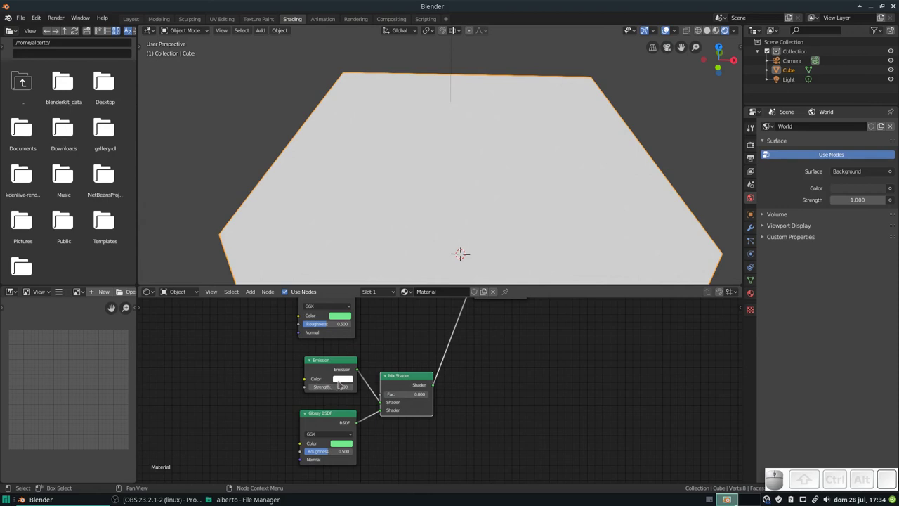
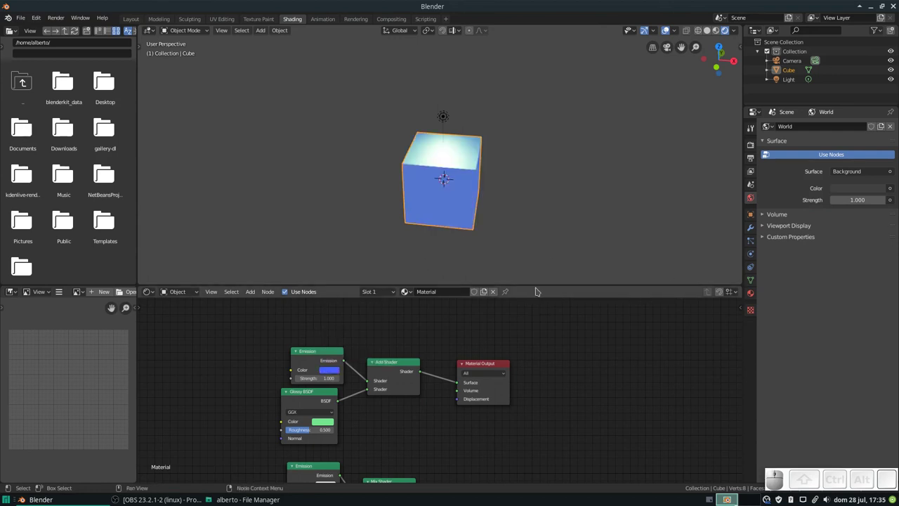
Zoom the node editor in on the shader nodes.
scroll("up", 3)
scroll("up", 3)
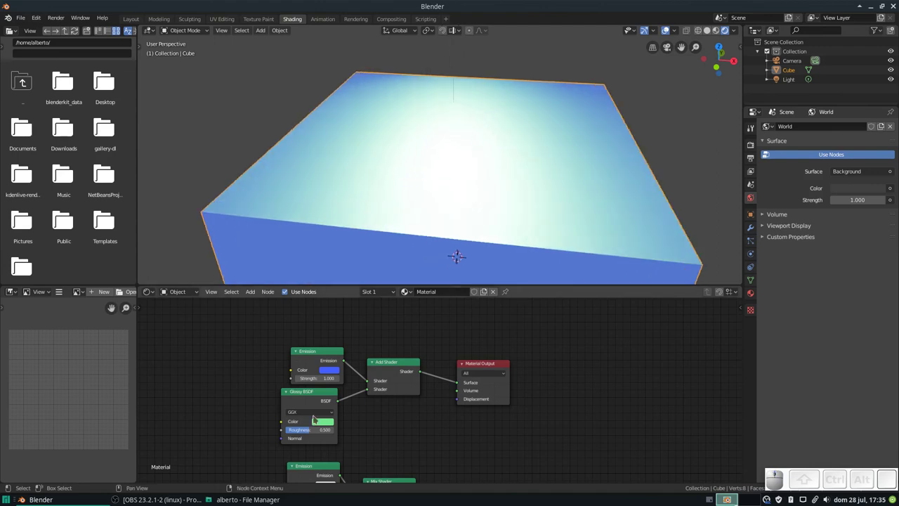
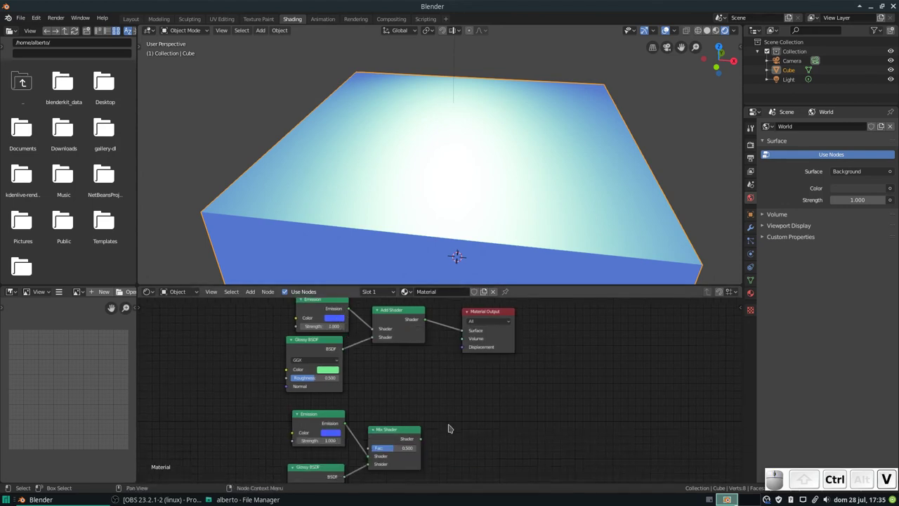
left_click_drag(423, 447, 462, 338)
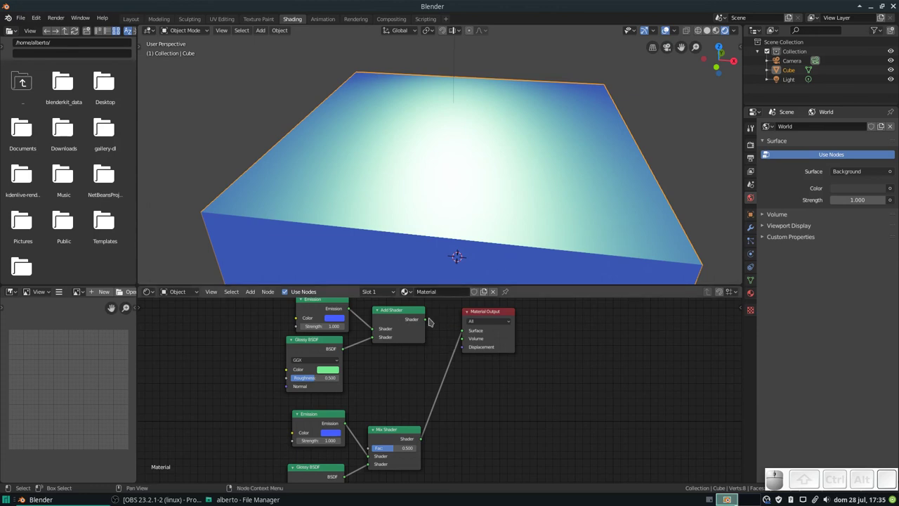
left_click_drag(428, 327, 462, 338)
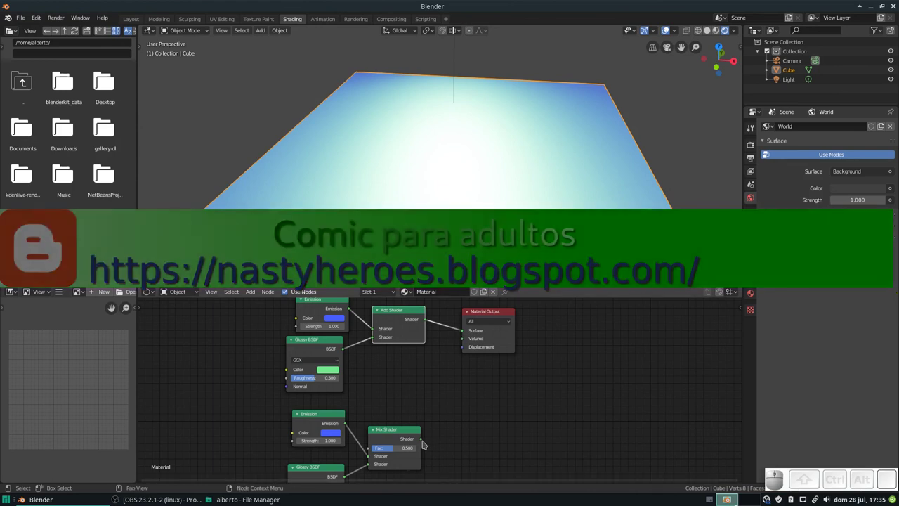
left_click_drag(424, 448, 467, 339)
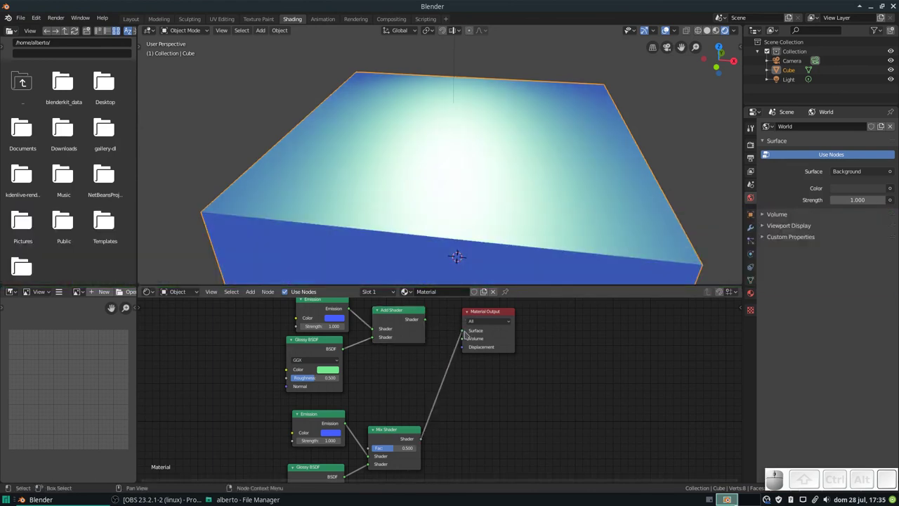